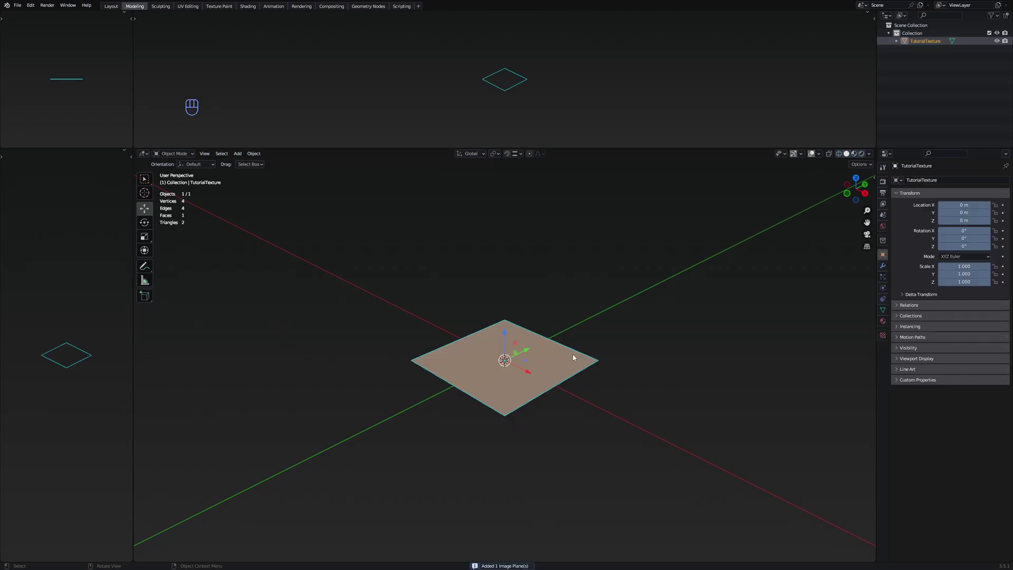
- Switch the viewport to Material Preview so the leaf texture shows with transparent gaps
drag(628, 352, 637, 360)
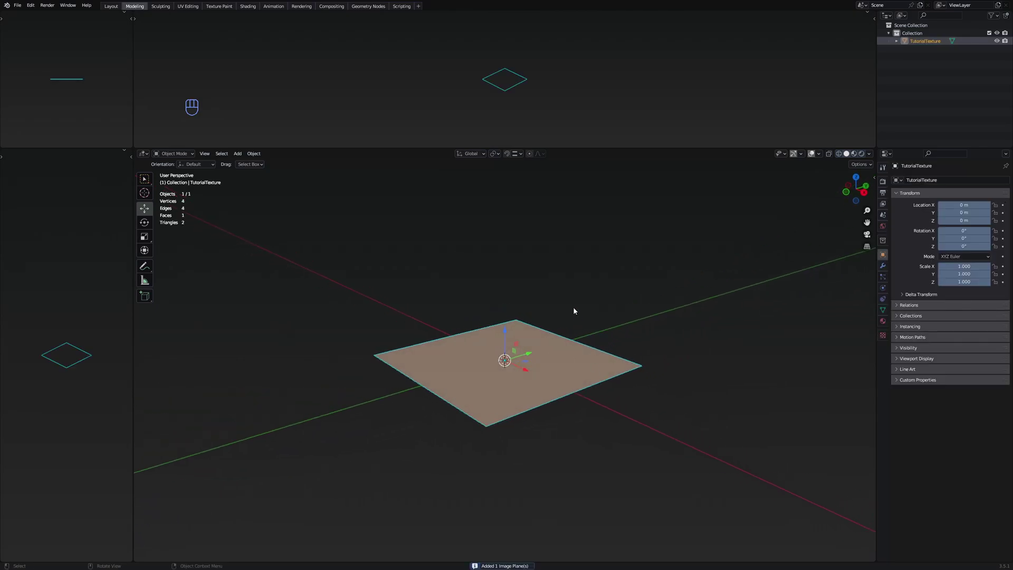
key(z)
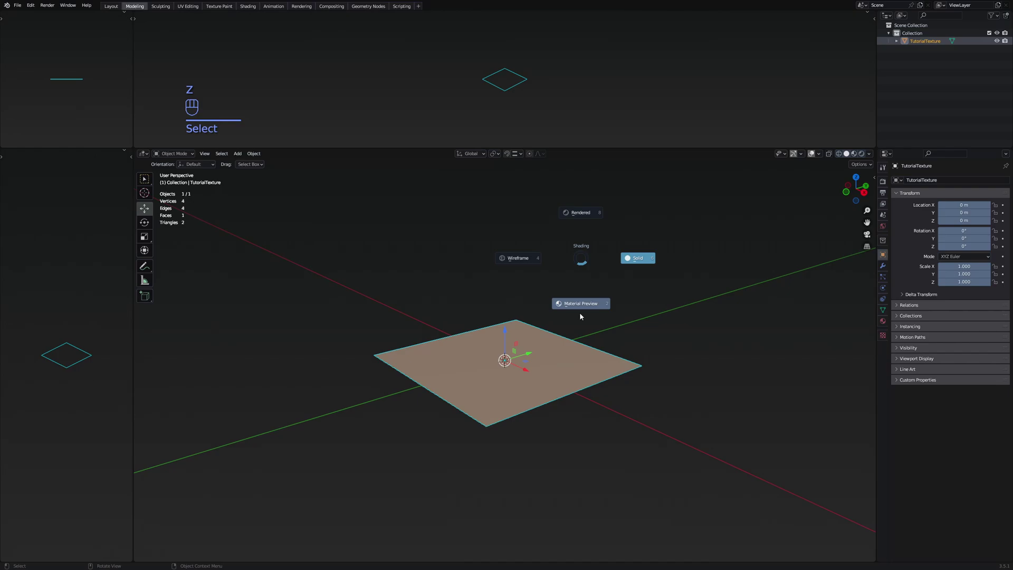
middle_click(580, 320)
middle_click(509, 356)
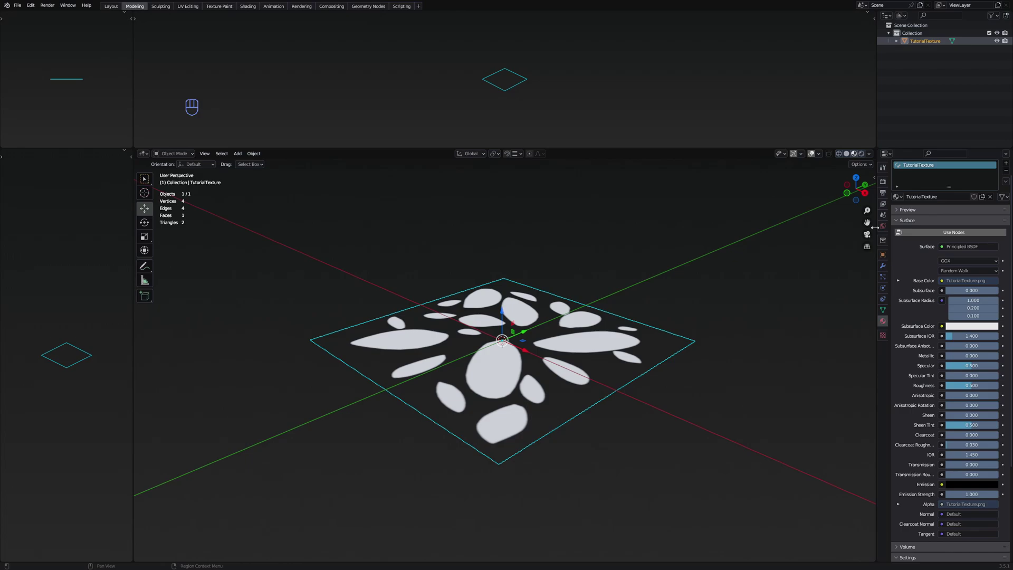
- Rotate the leaf plane 90° about X so it stands upright
key(r)
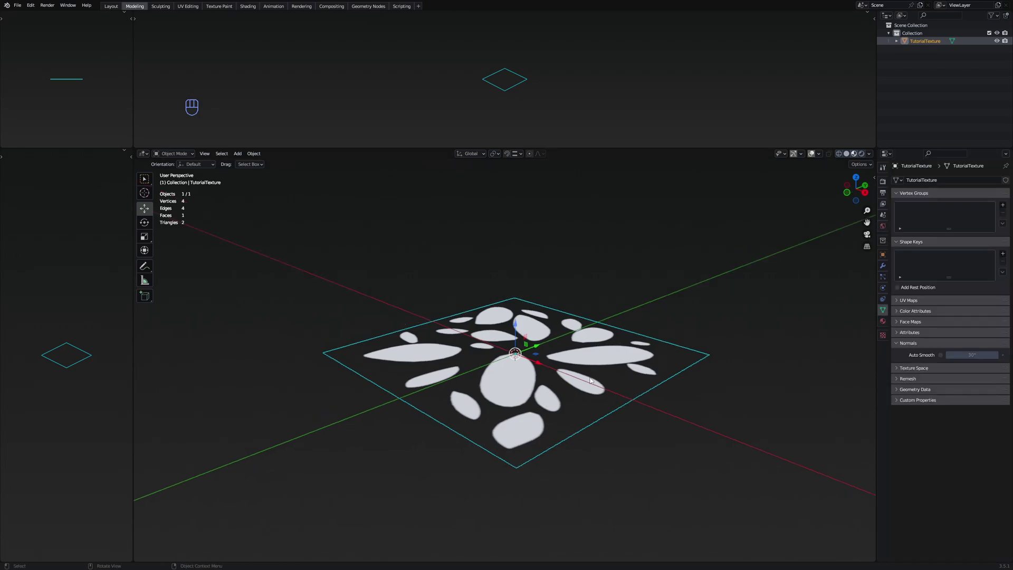
key(r)
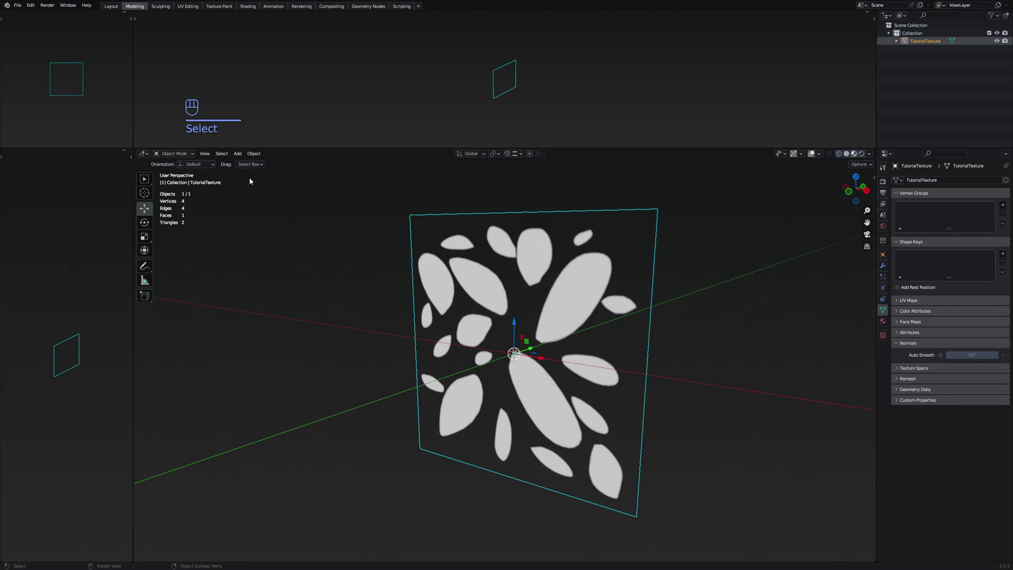
- In Edit Mode, duplicate and rotate the leaf plane repeatedly into a crisscrossing bush
key(Tab)
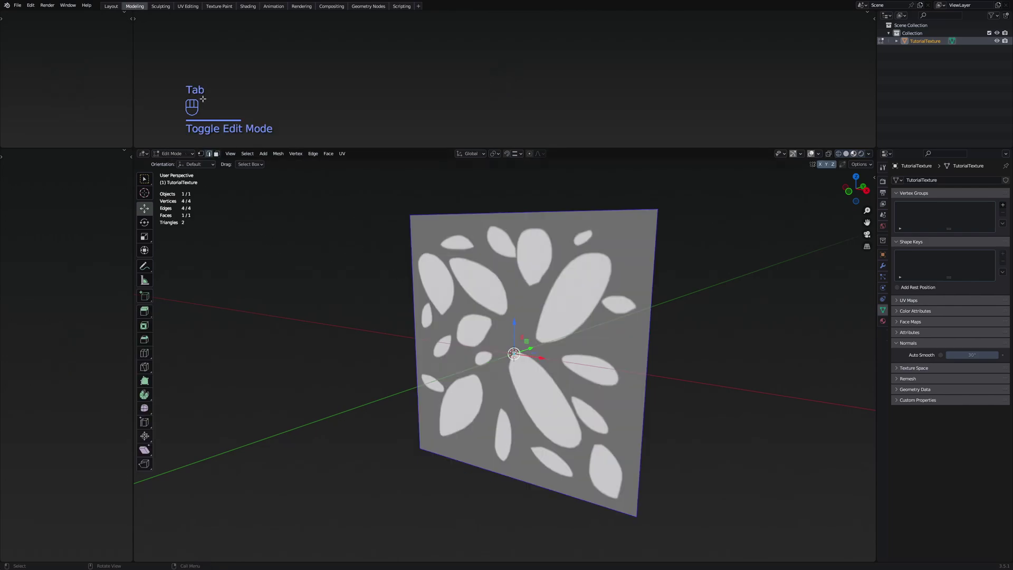
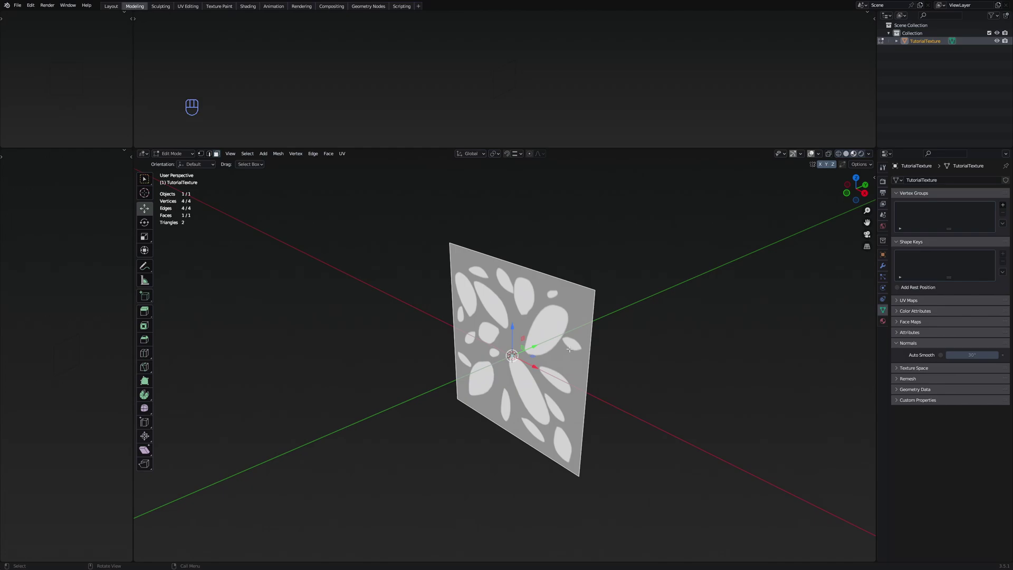
key(shift+d)
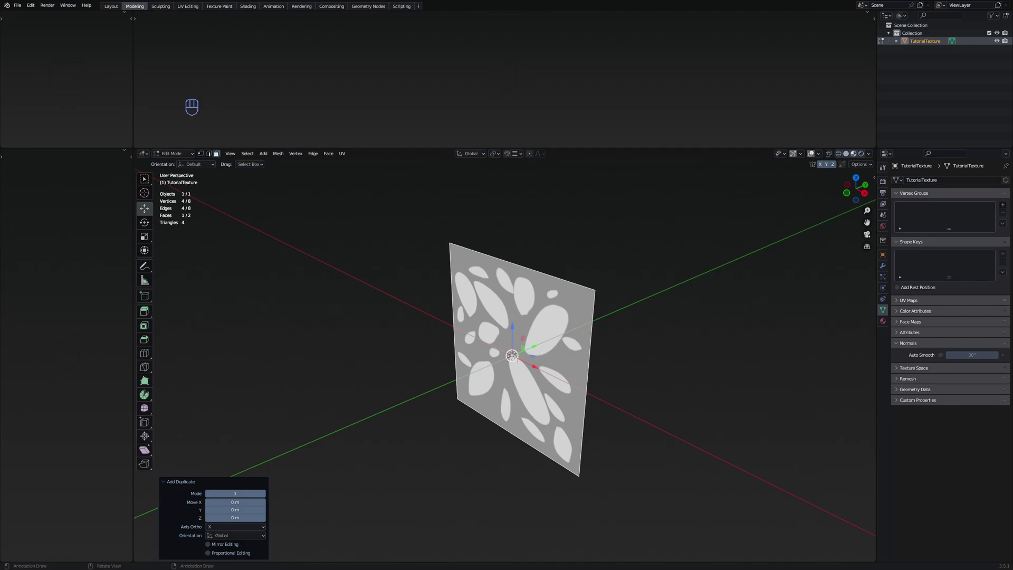
key(r)
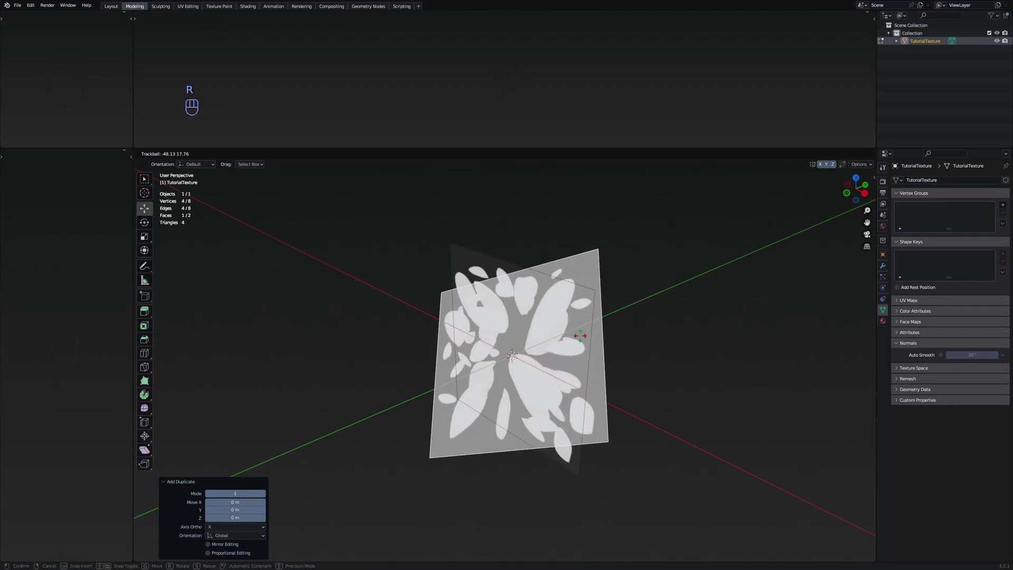
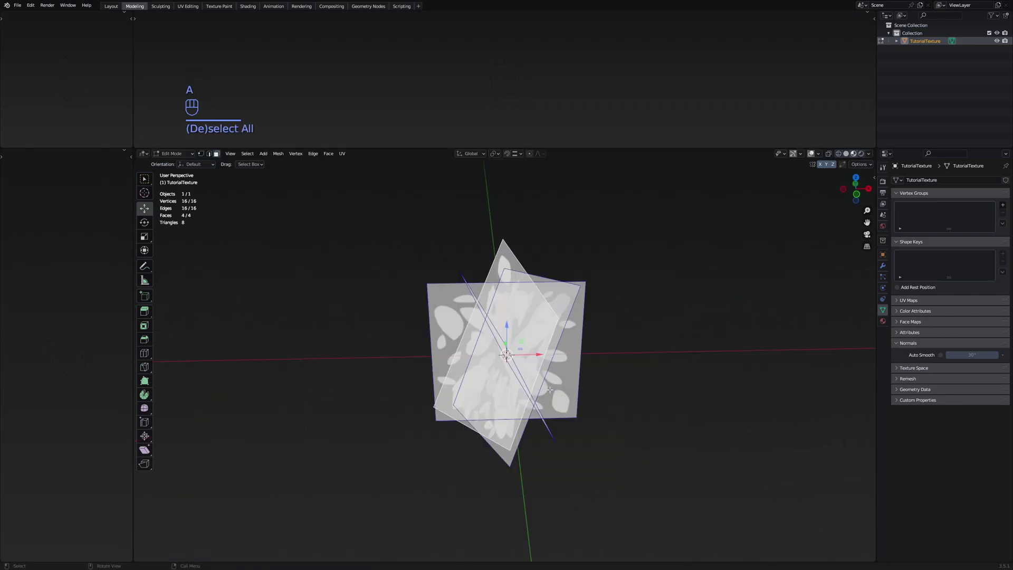
key(shift+d)
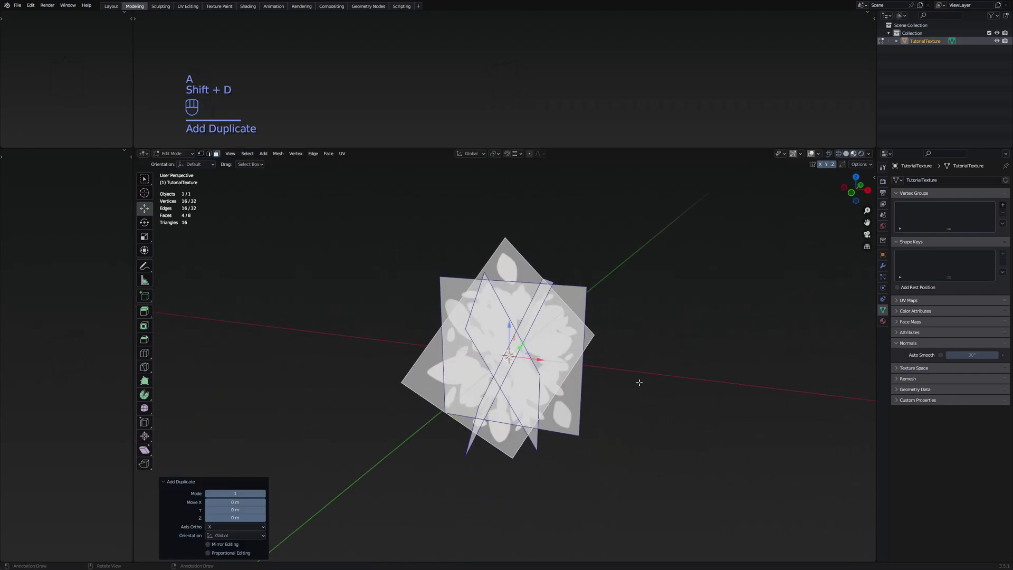
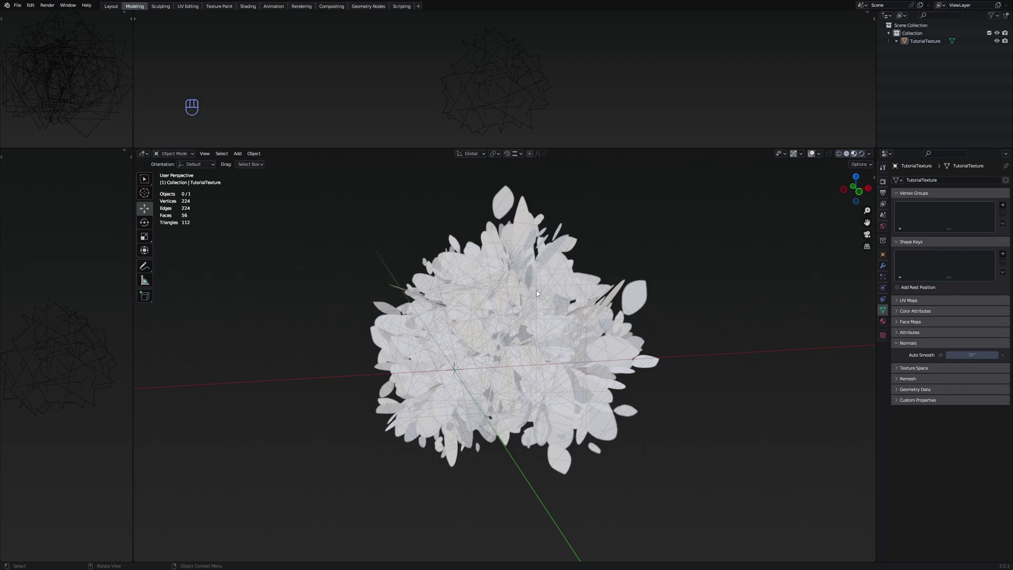
- Add a UV sphere beside the bush and reselect the leaf bush object
key(shift+a)
key(Escape)
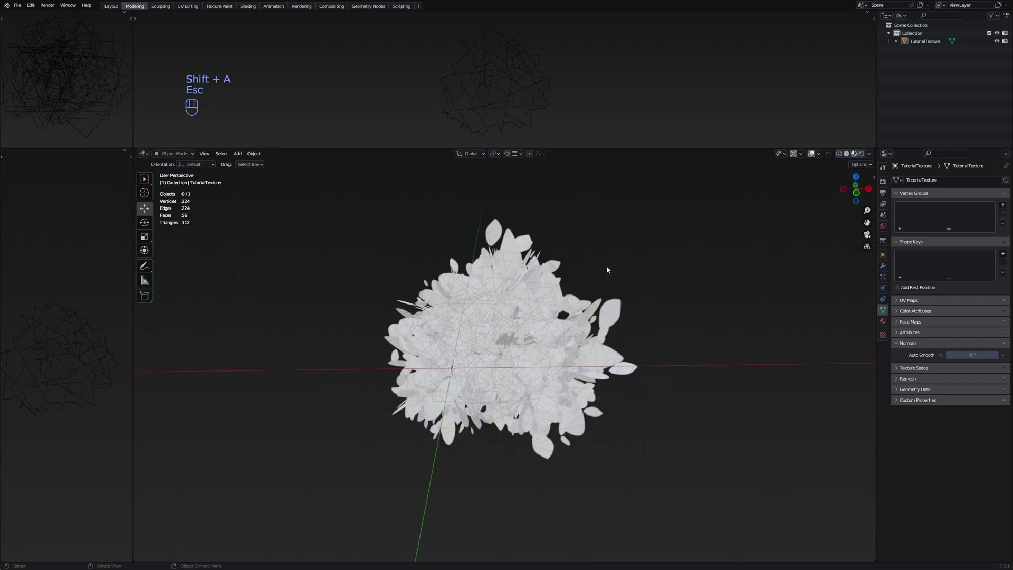
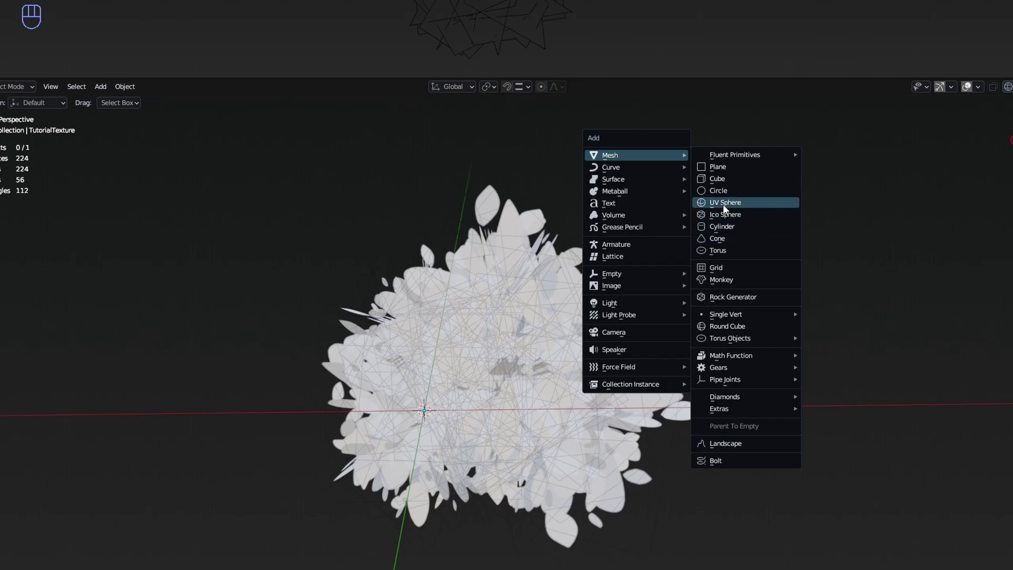
click(481, 410)
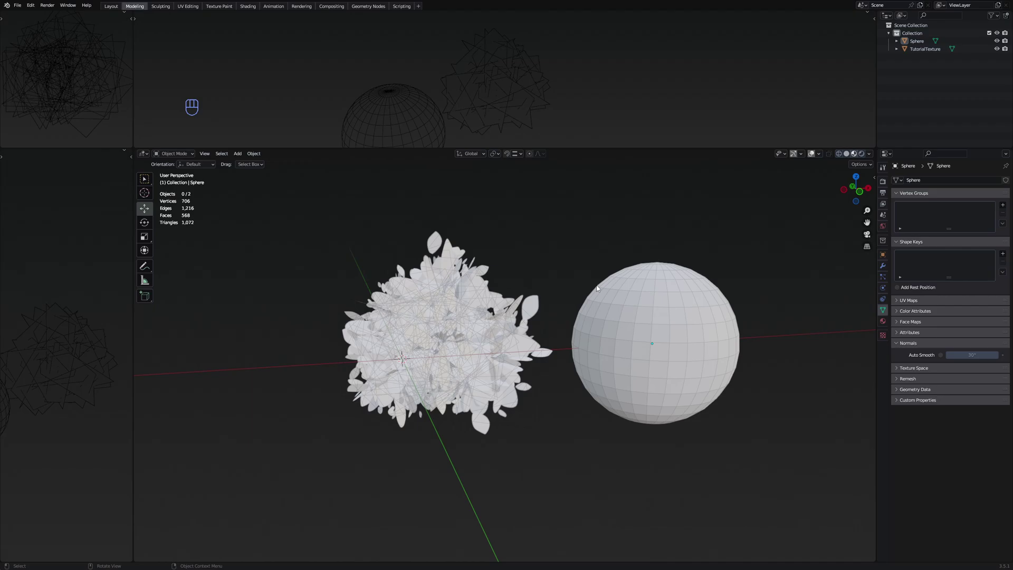
click(485, 326)
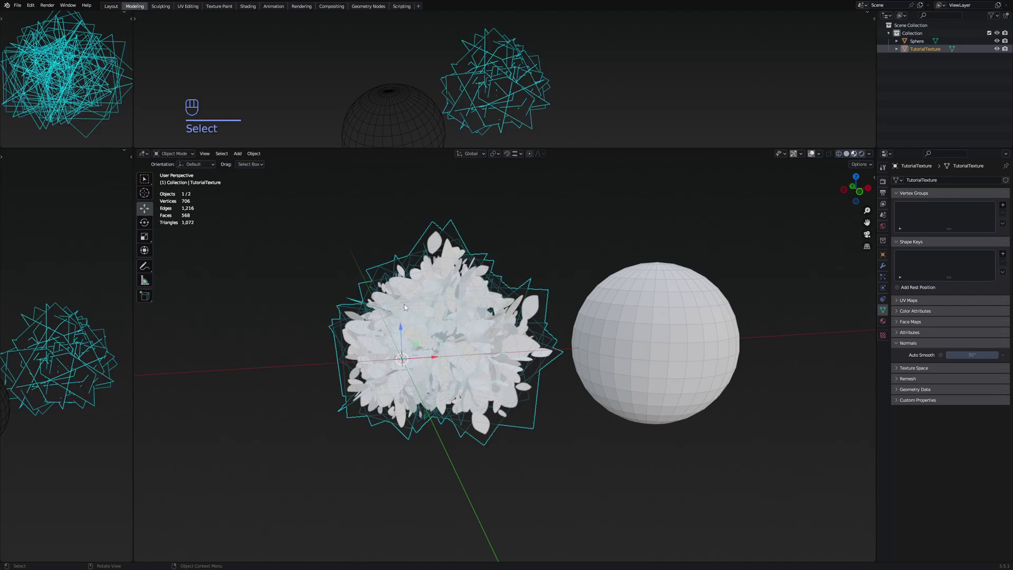
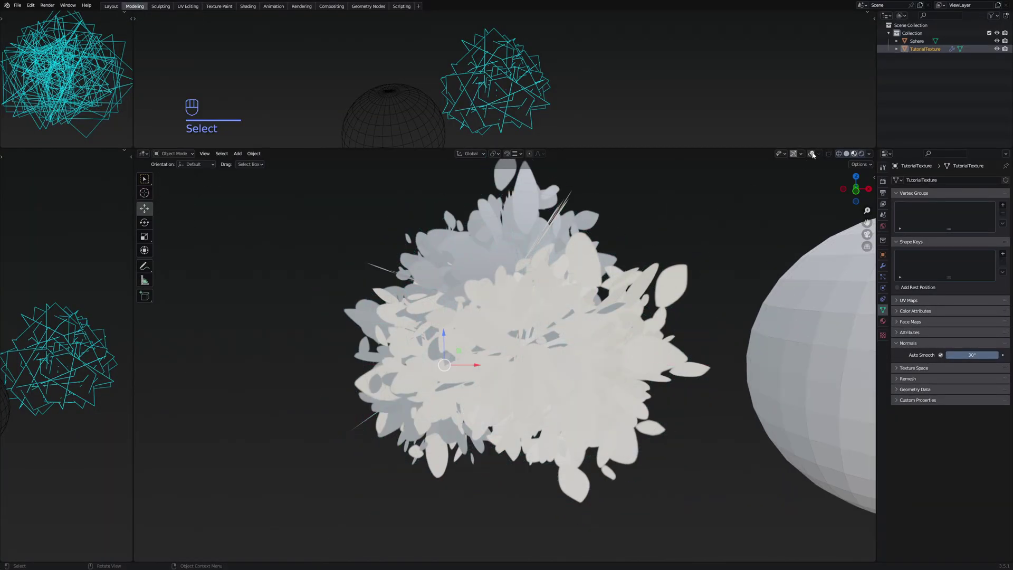
- Orbit around the bush to inspect its front and back face colouring
drag(620, 289, 1001, 42)
drag(736, 290, 590, 280)
drag(690, 355, 599, 339)
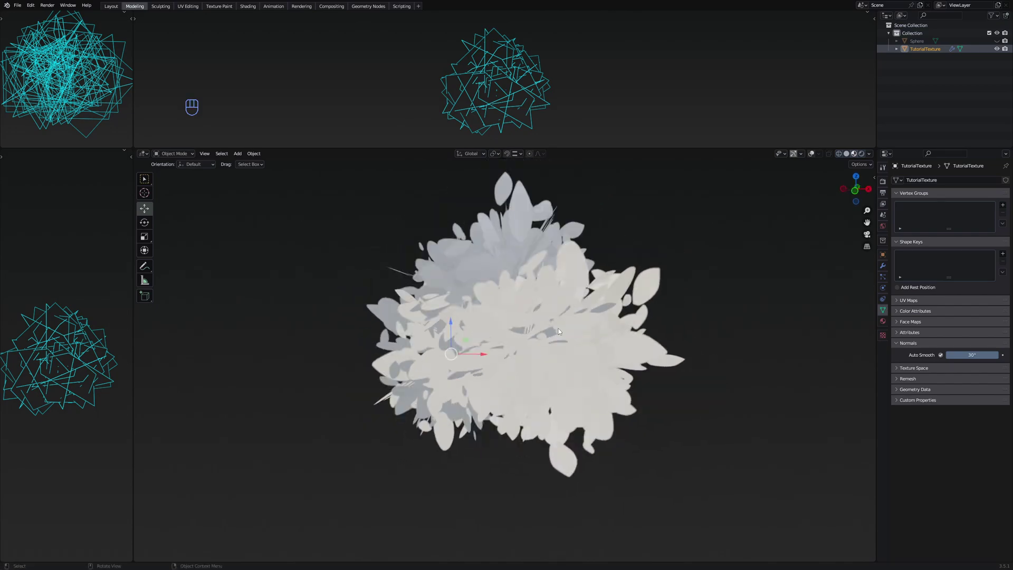
drag(629, 321, 555, 294)
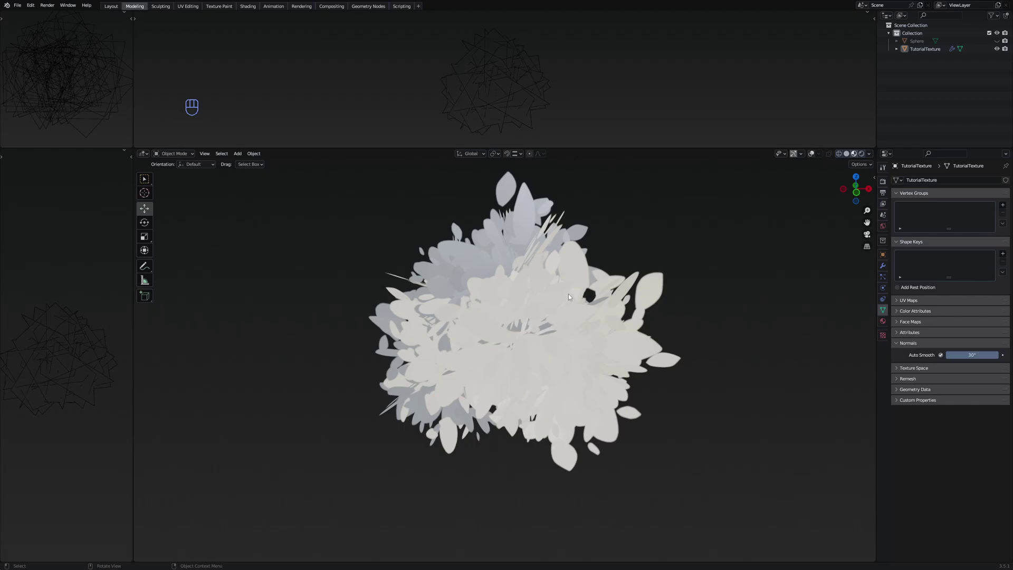
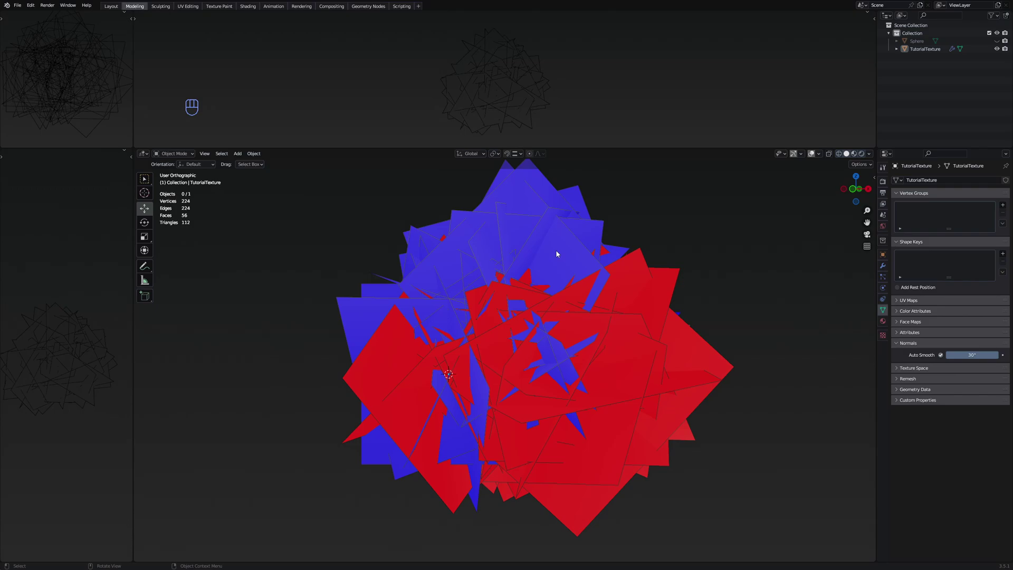
- In Edit Mode, select one leaf plane and reposition it
key(Tab)
key(r)
key(r)
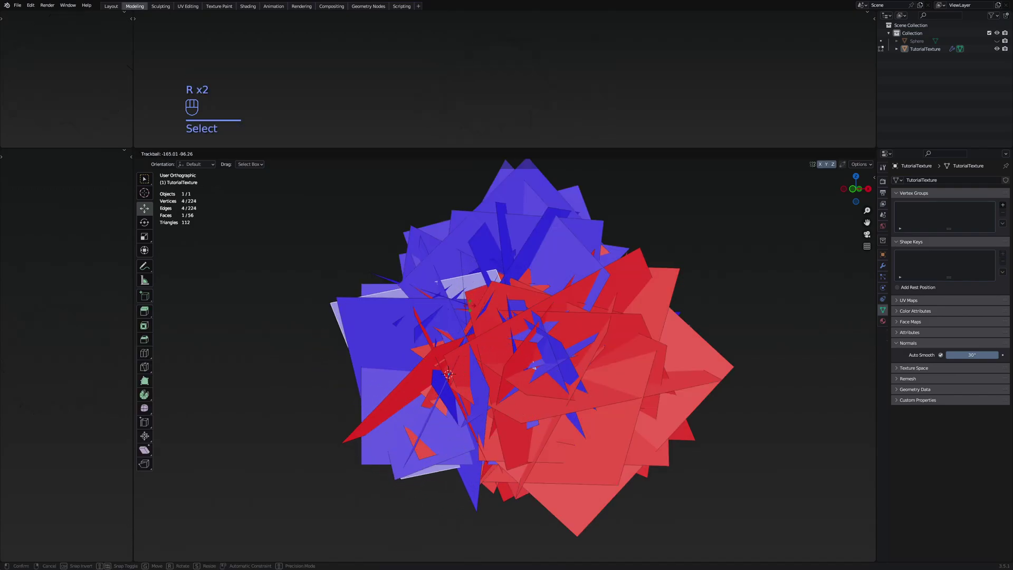
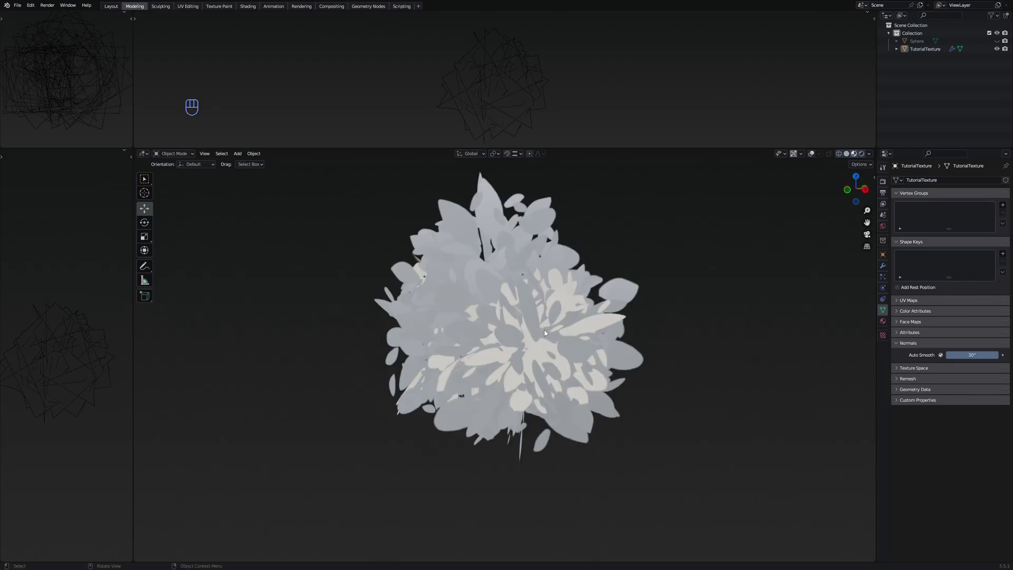
- Select the leaf bush and show it in plain Solid shading
drag(563, 306, 531, 319)
drag(531, 319, 538, 335)
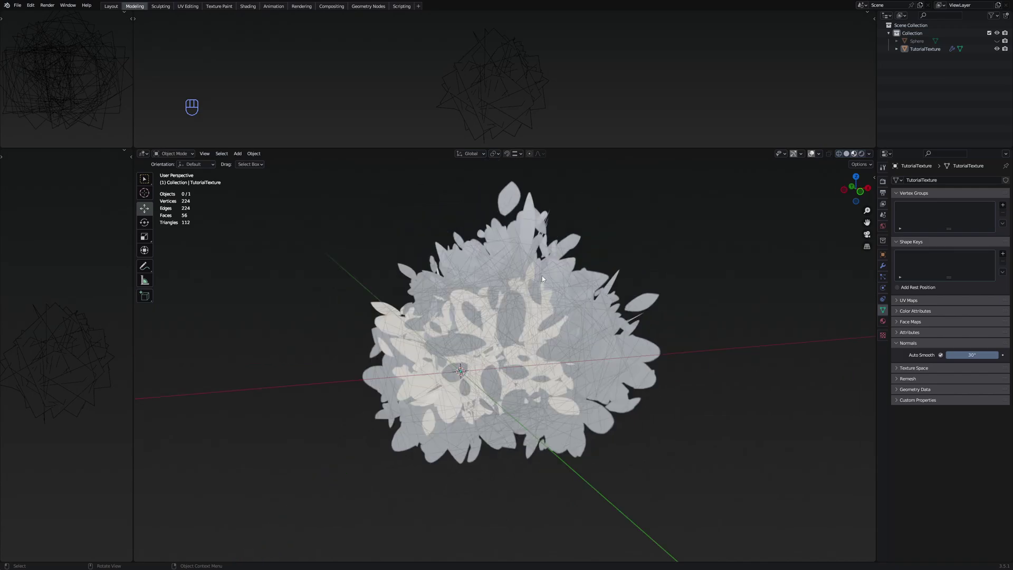
drag(579, 318, 461, 319)
middle_click(623, 333)
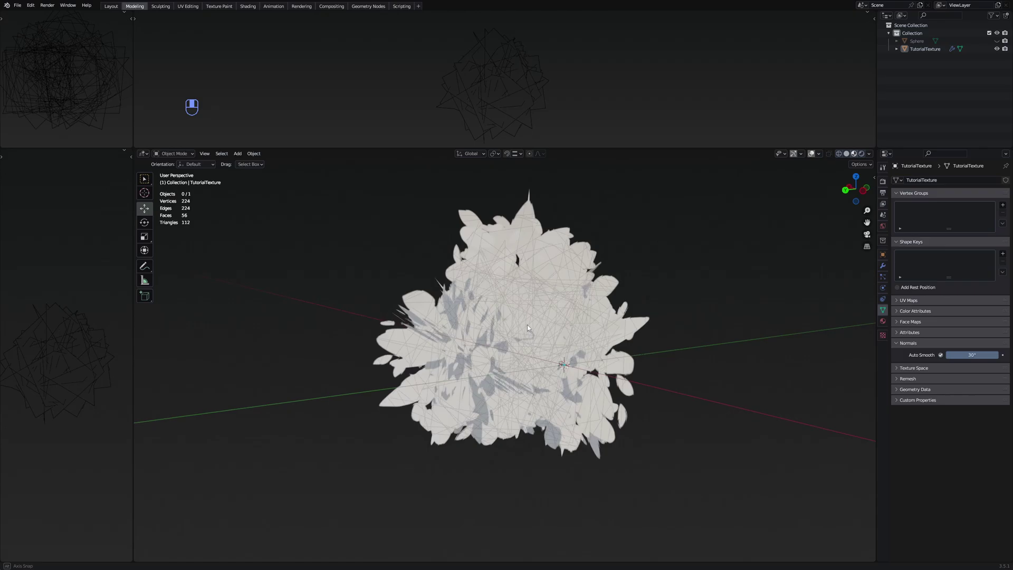
drag(629, 345, 529, 342)
drag(651, 342, 589, 357)
key(z)
middle_click(594, 352)
click(596, 352)
key(g)
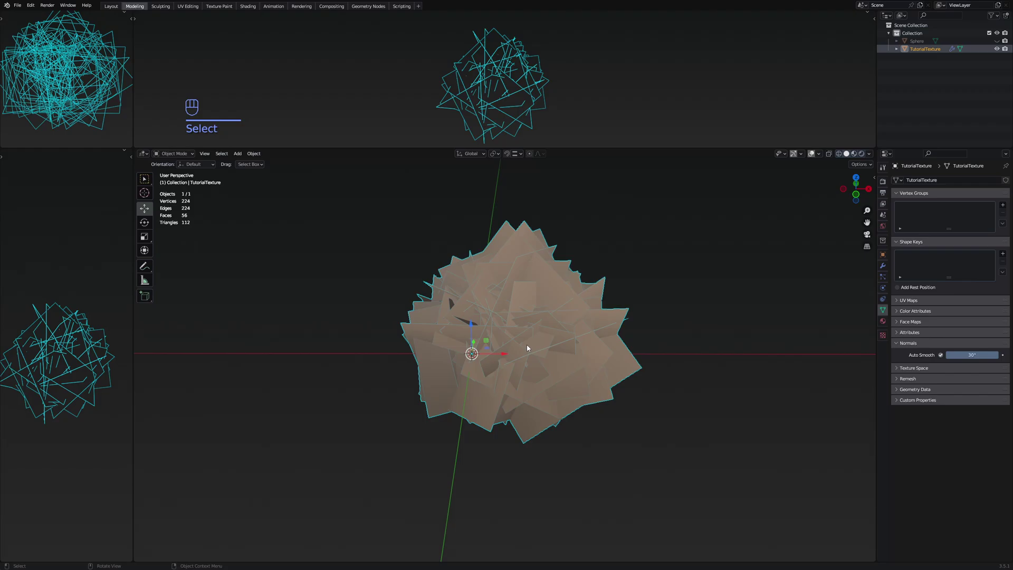
- Start an FBX export named MeshTutorial.fbx, limited to selected objects
drag(32, 6, 200, 275)
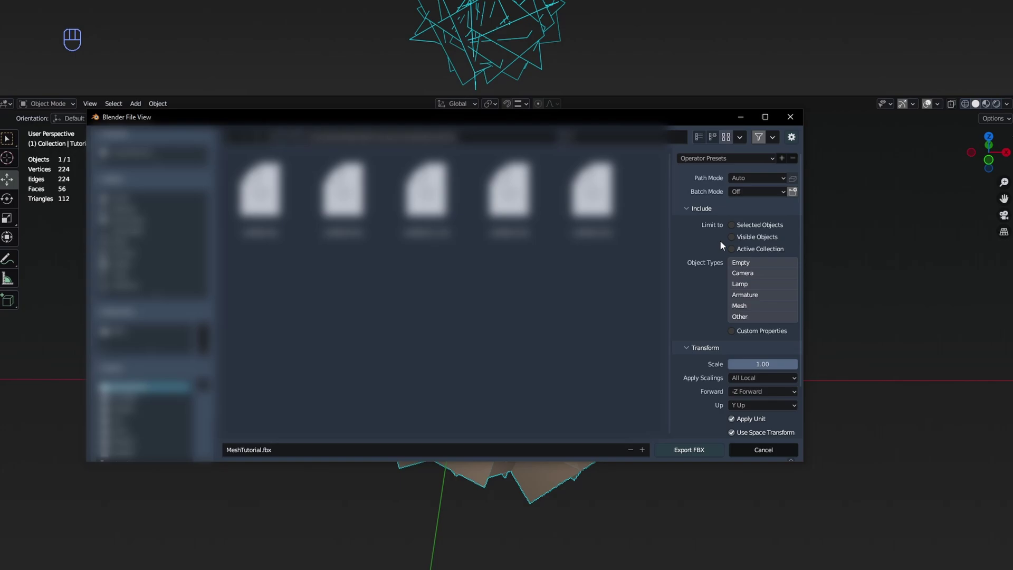